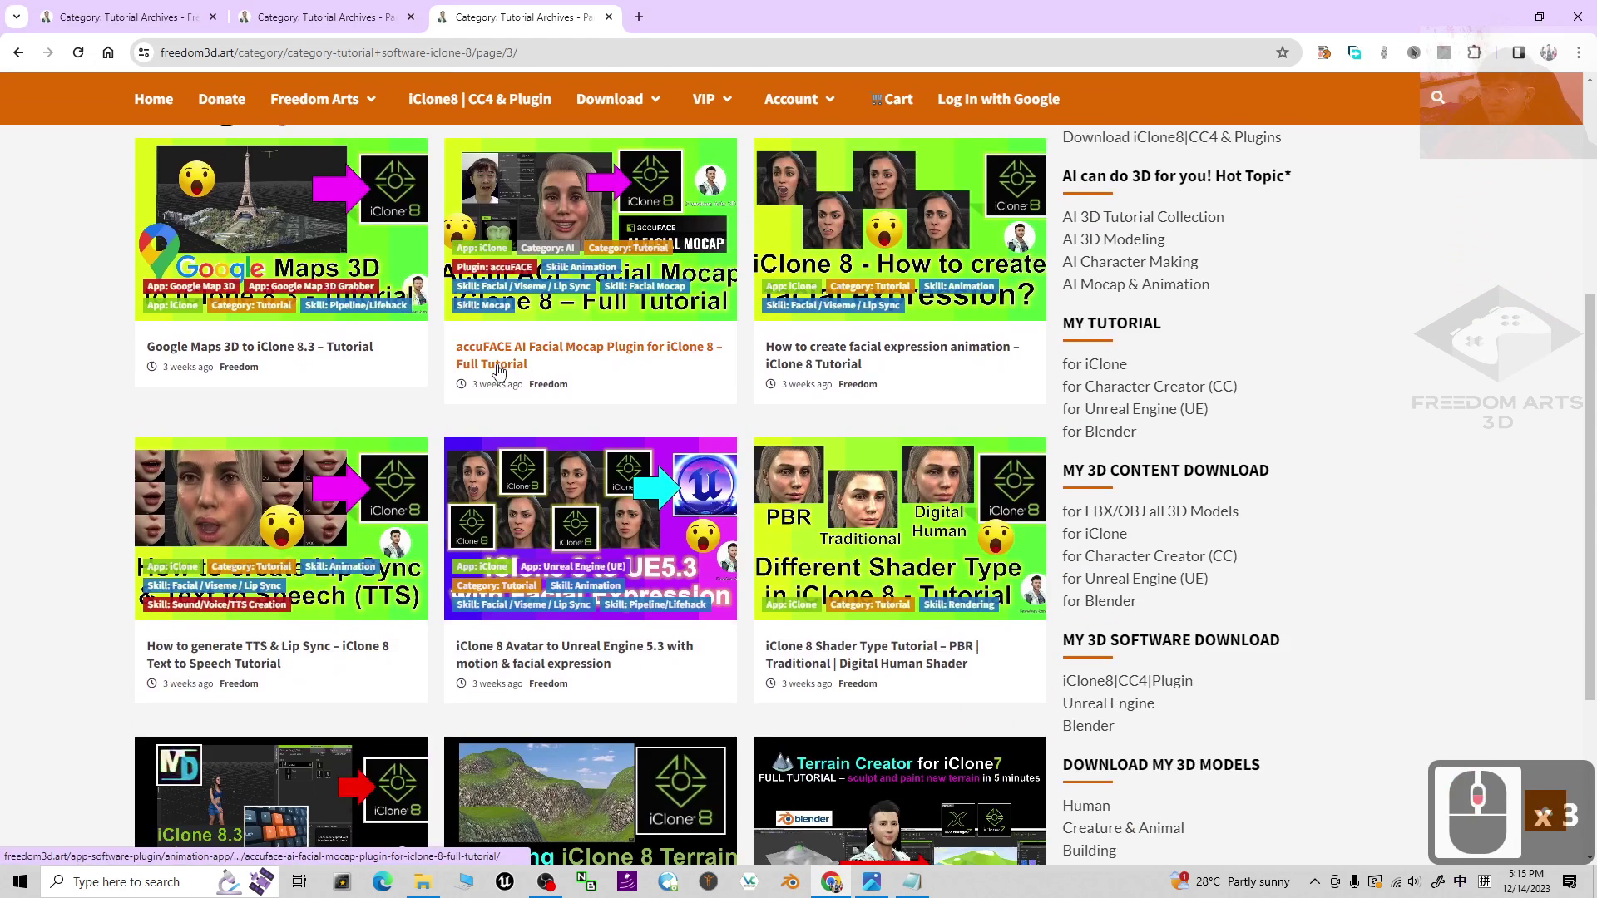
# Open the sidebar's 'for iClone' tutorial link in a new browser tab
pyautogui.moveTo(499, 366); pyautogui.dragTo(404, 361)
pyautogui.moveTo(405, 361); pyautogui.dragTo(1053, 485)
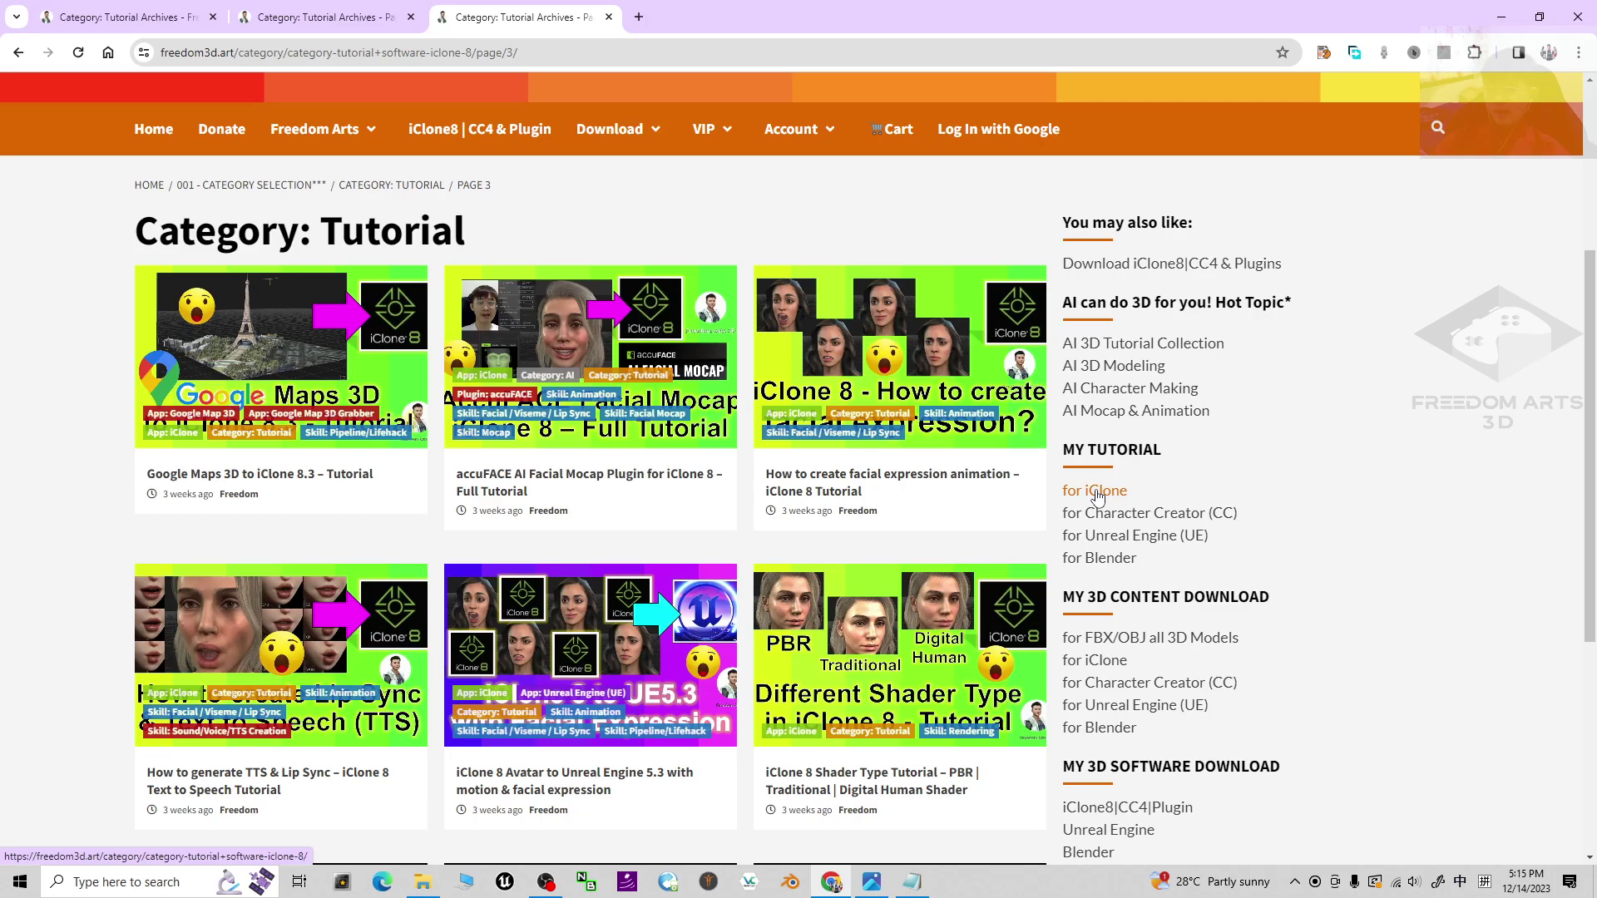
pyautogui.moveTo(1100, 493); pyautogui.dragTo(1113, 508)
pyautogui.moveTo(1113, 508); pyautogui.dragTo(587, 4)
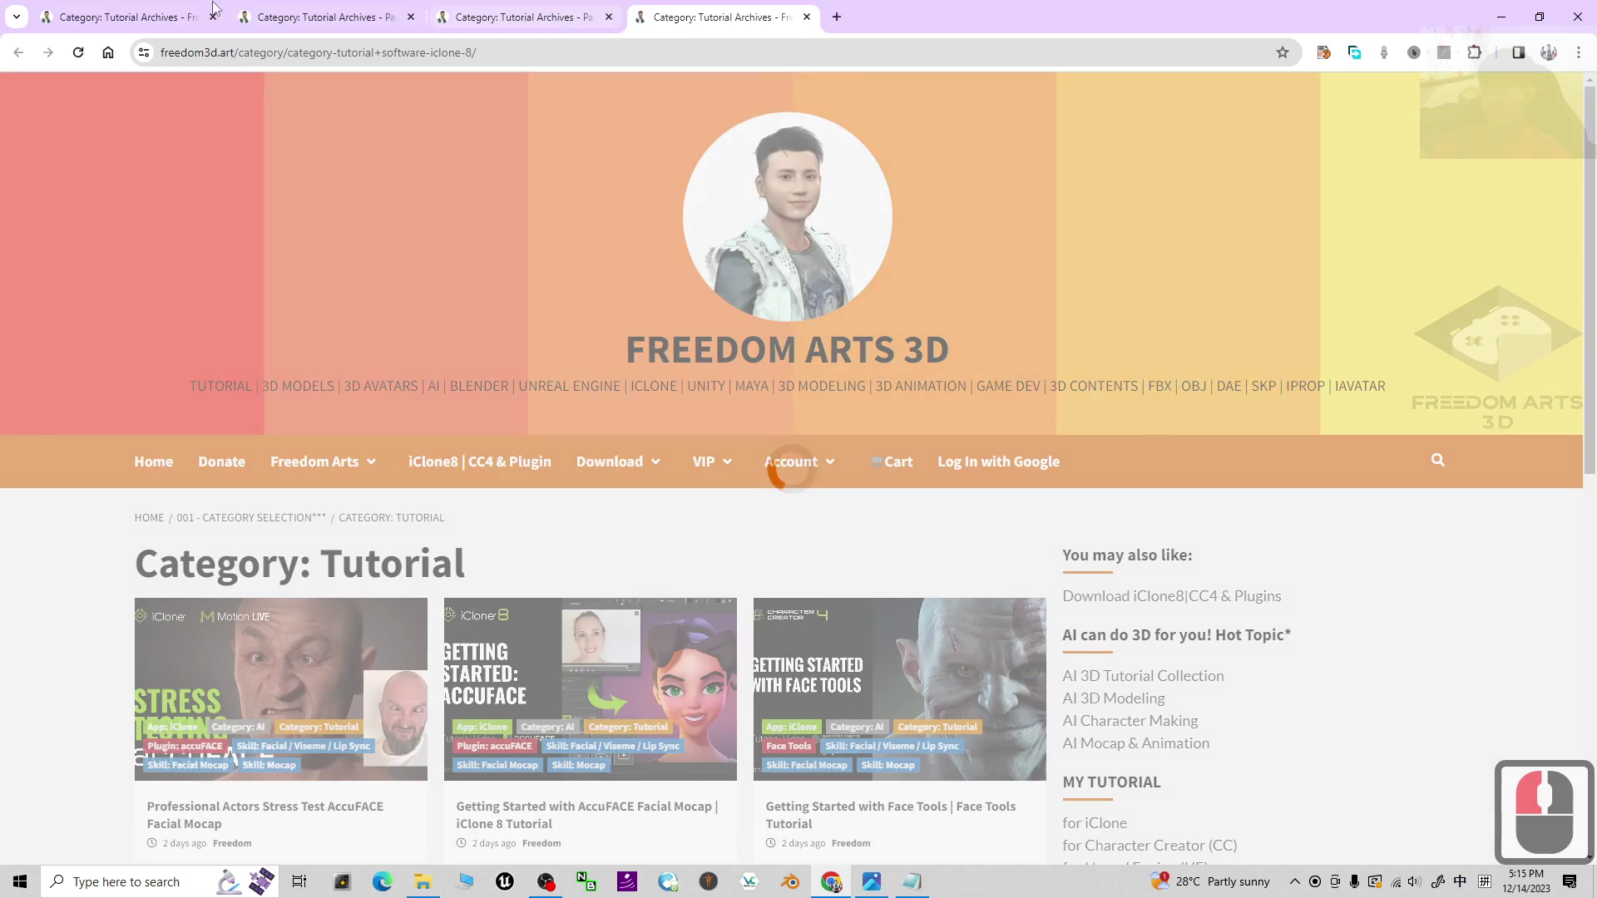
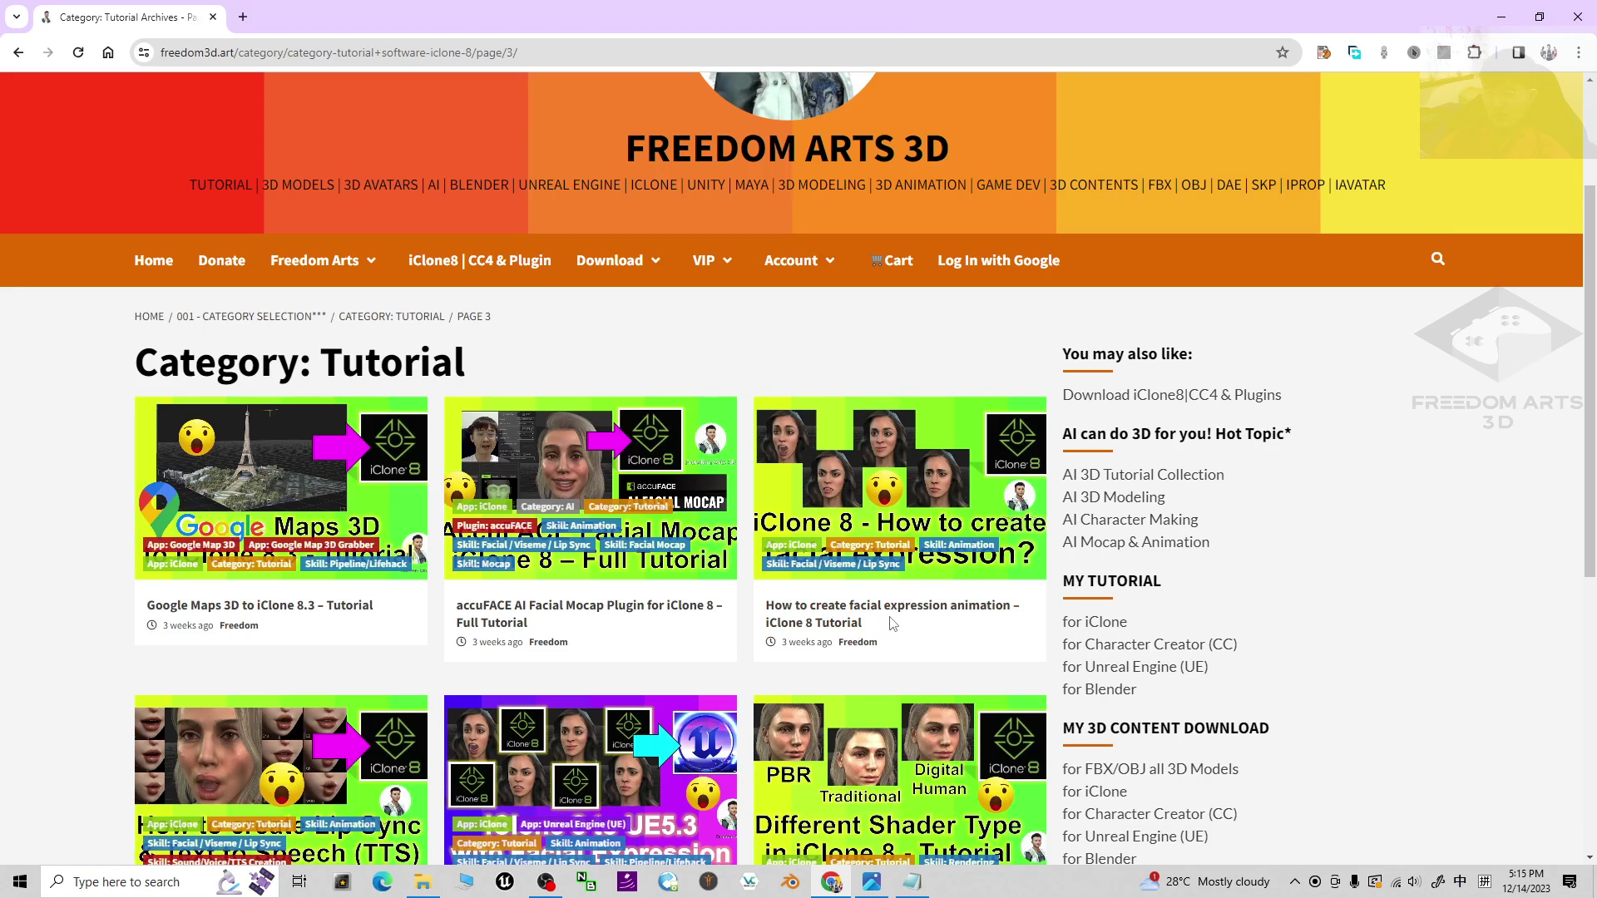
# Scroll down page 3 of the iClone listing to its pagination showing 40 pages
pyautogui.scroll(-3)
pyautogui.scroll(-3)
pyautogui.scroll(-3)
pyautogui.scroll(-3)
pyautogui.scroll(-3)
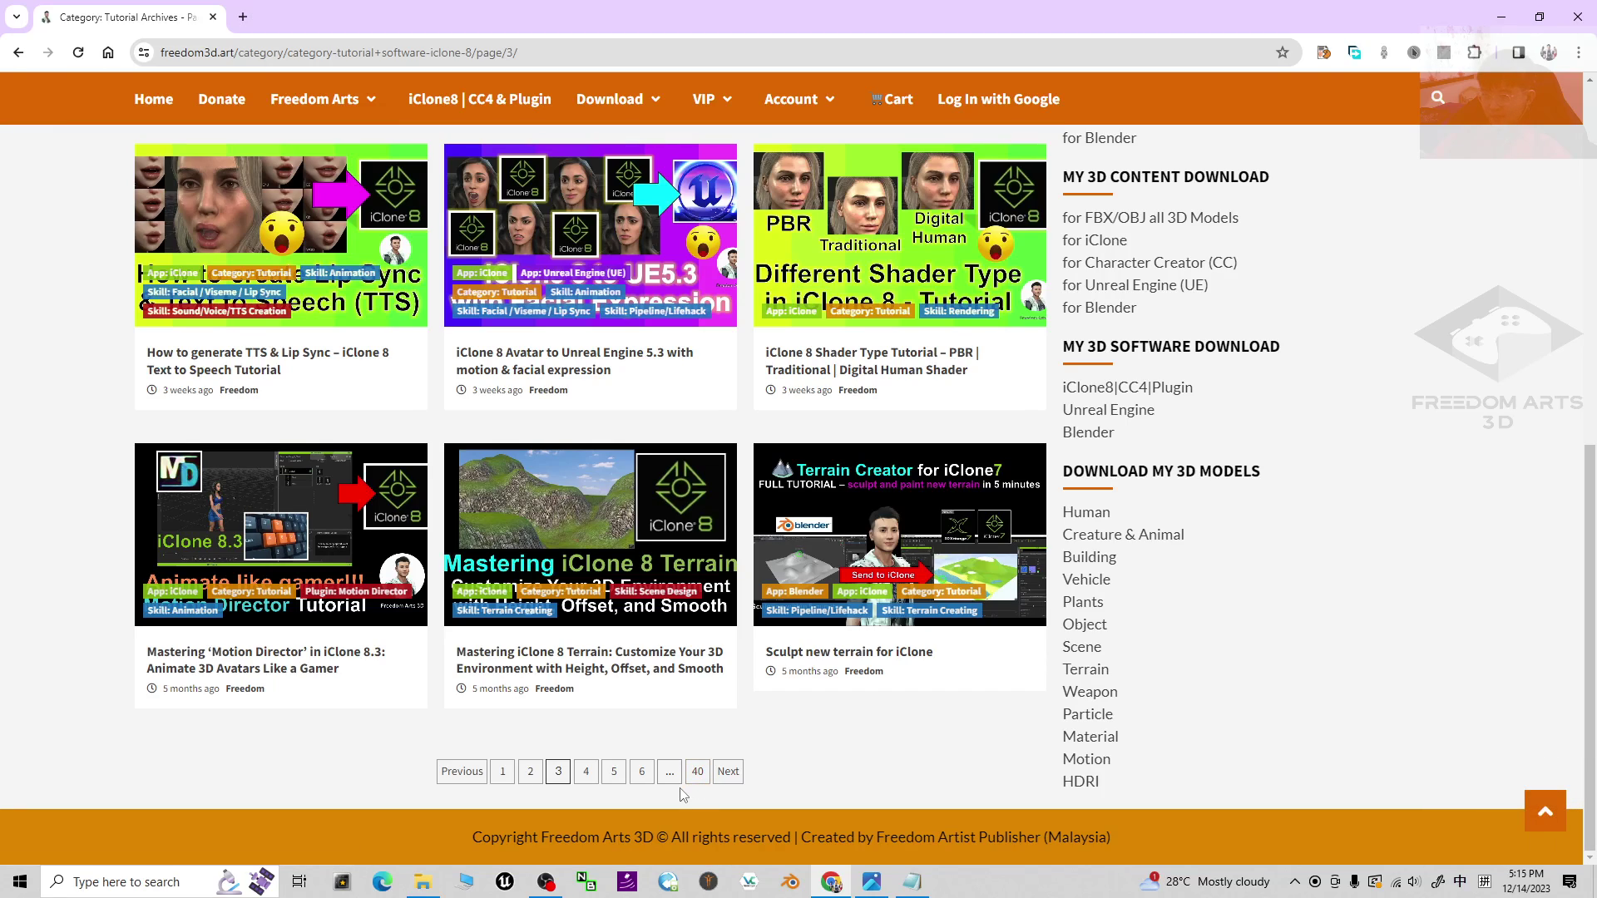
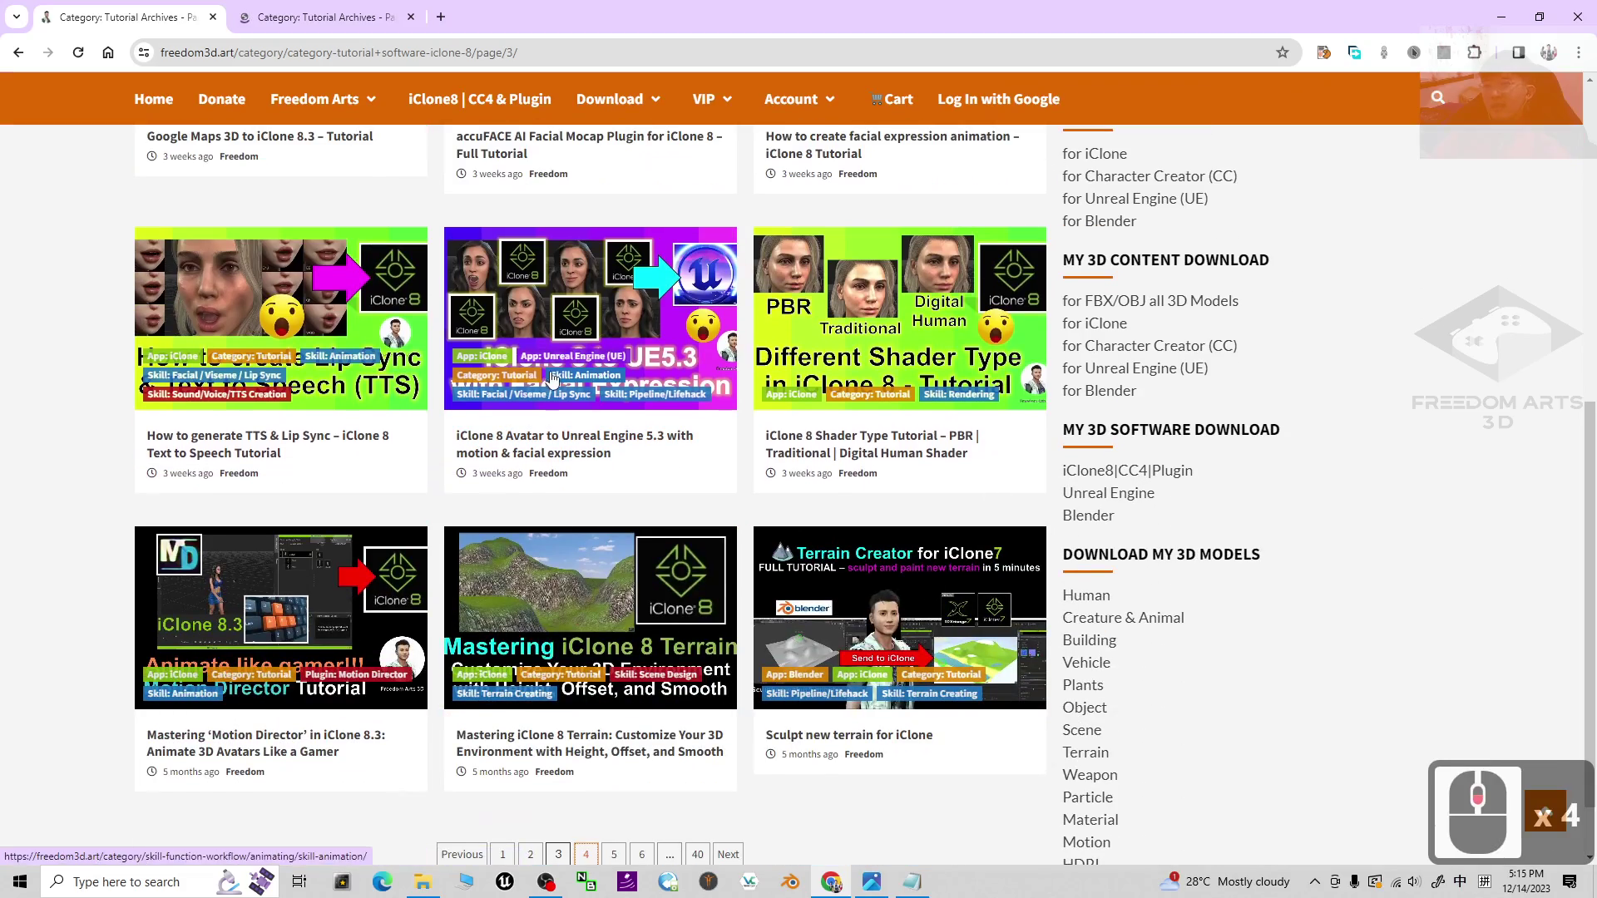
# Switch to the iClone tutorial tab and move through the pagination links toward the later pages
pyautogui.moveTo(311, 4); pyautogui.dragTo(895, 370)
pyautogui.moveTo(895, 370); pyautogui.dragTo(1340, 480)
pyautogui.scroll(3)
pyautogui.scroll(3)
pyautogui.moveTo(966, 460); pyautogui.dragTo(882, 477)
pyautogui.scroll(-3)
pyautogui.moveTo(862, 473); pyautogui.dragTo(716, 742)
pyautogui.moveTo(716, 742); pyautogui.dragTo(802, 489)
# Land on page 39 and scroll through its particle VFX beginner guide posts
pyautogui.moveTo(802, 489); pyautogui.dragTo(662, 618)
pyautogui.moveTo(662, 618); pyautogui.dragTo(969, 575)
pyautogui.scroll(-3)
pyautogui.scroll(-3)
pyautogui.scroll(-3)
pyautogui.scroll(-3)
pyautogui.scroll(-3)
pyautogui.scroll(3)
# Play the iClone 8 Particle VFX Made Easy post's video fullscreen and close the More videos overlay
pyautogui.moveTo(802, 479); pyautogui.dragTo(546, 4)
pyautogui.moveTo(547, 5); pyautogui.dragTo(925, 439)
pyautogui.scroll(-3)
pyautogui.moveTo(915, 454); pyautogui.dragTo(598, 452)
pyautogui.moveTo(598, 453); pyautogui.dragTo(1555, 884)
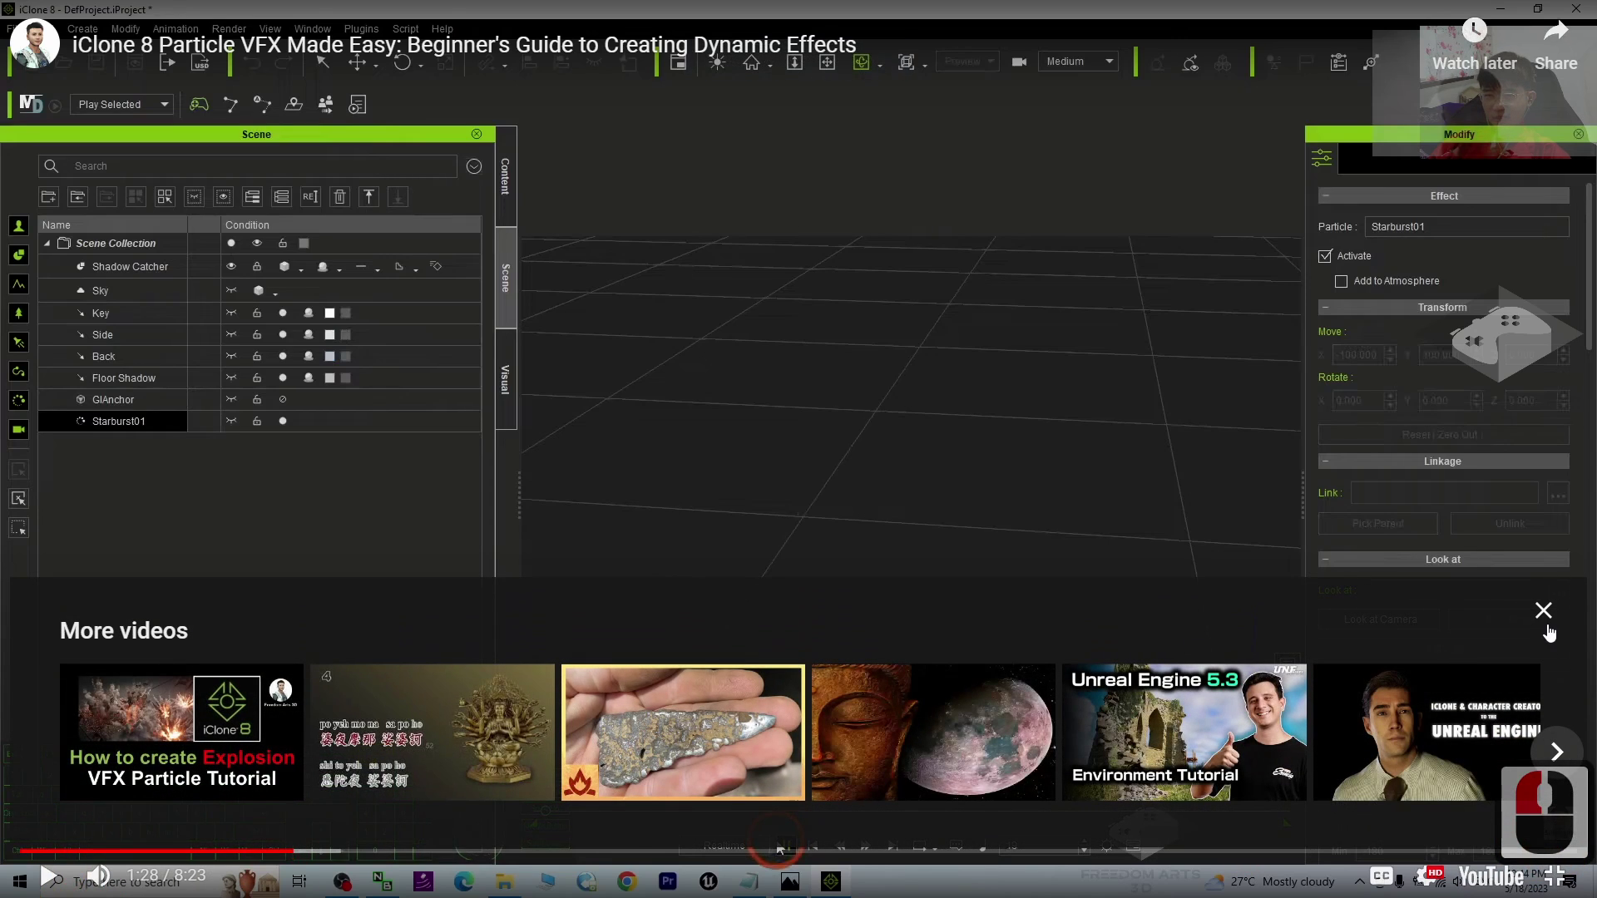
pyautogui.click(633, 848)
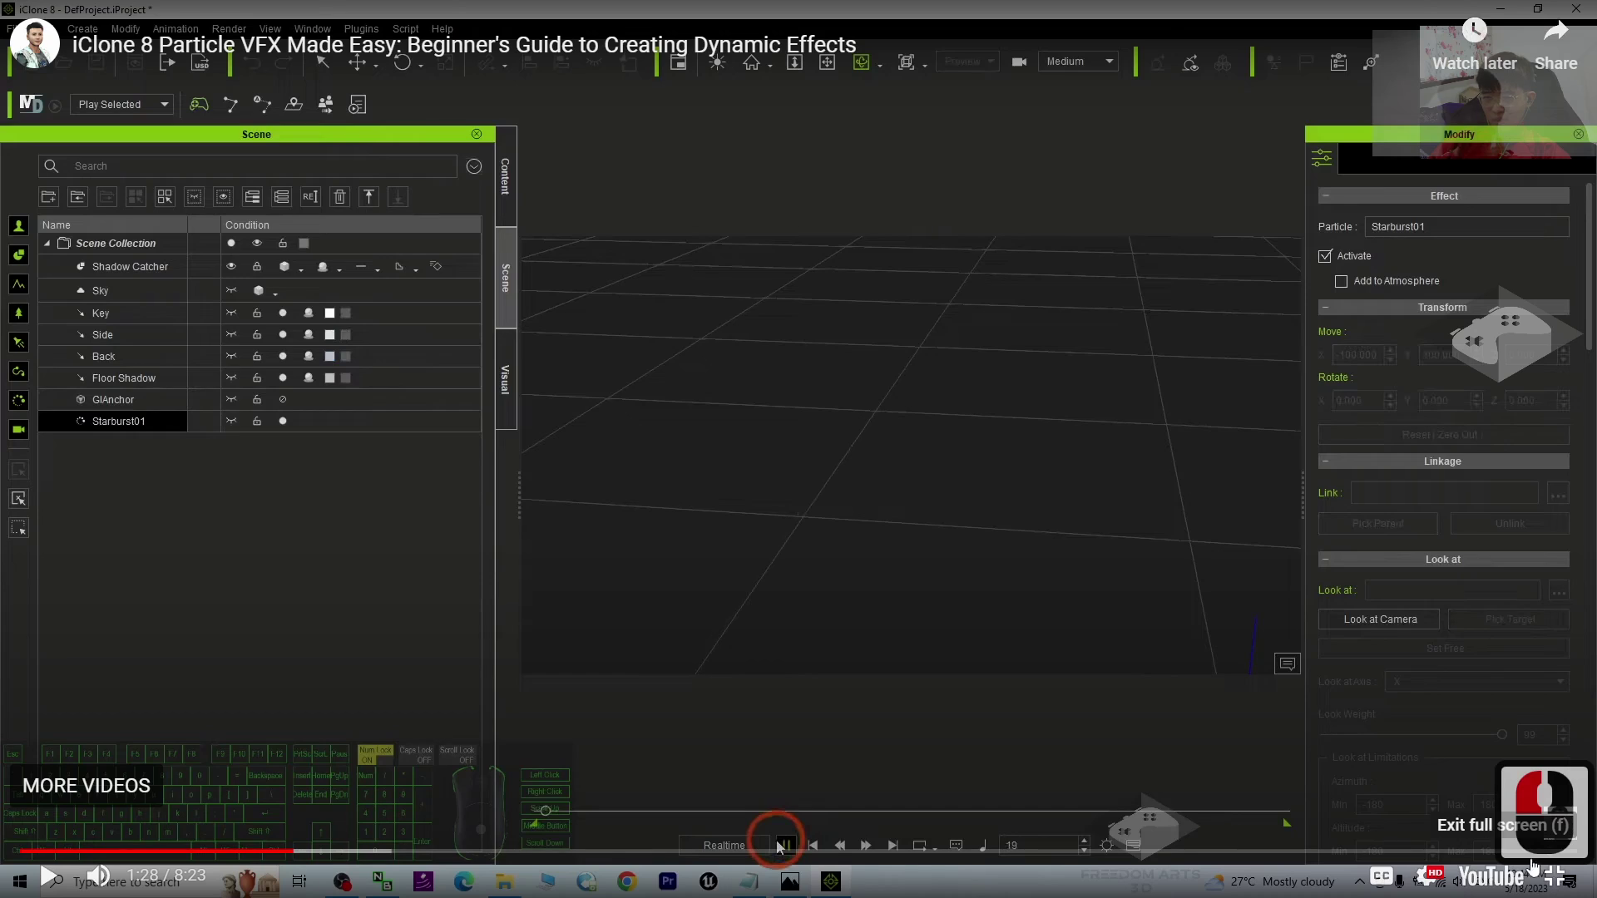